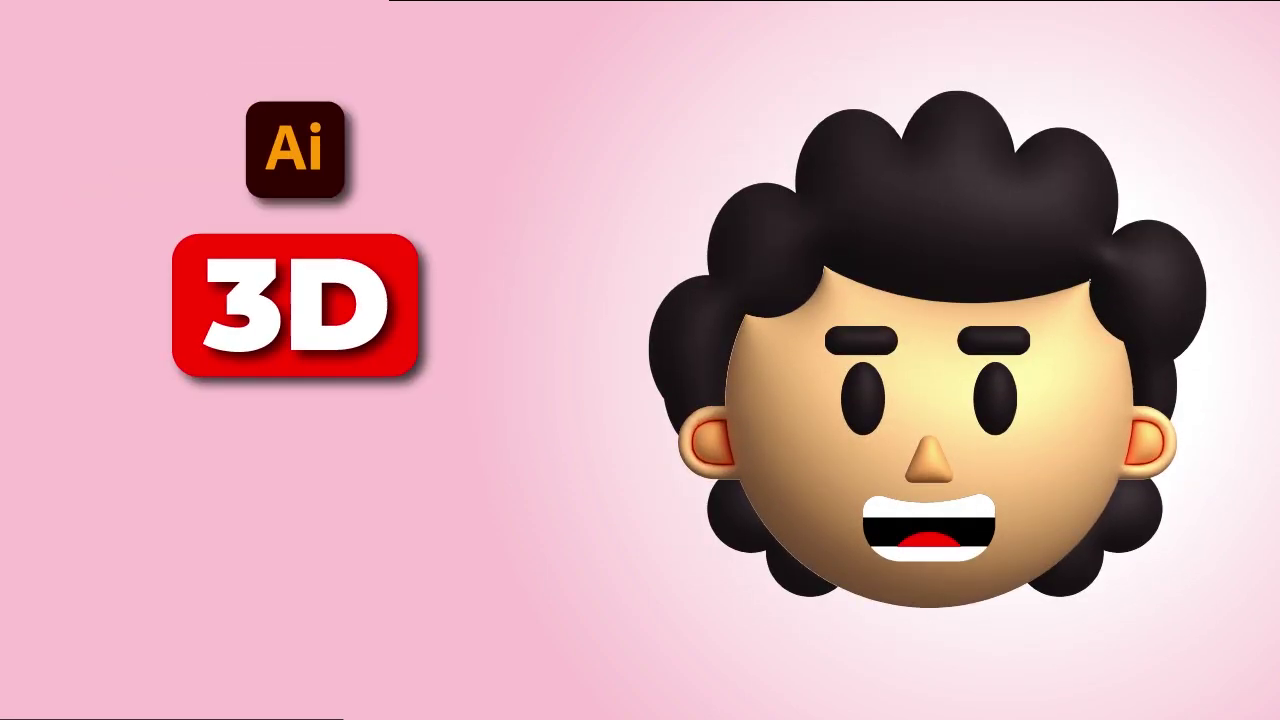
- Bring up the Illustrator document with the flat 2D face beside the finished 3D face
{"action": "left_click", "coordinate": [1077, 697]}
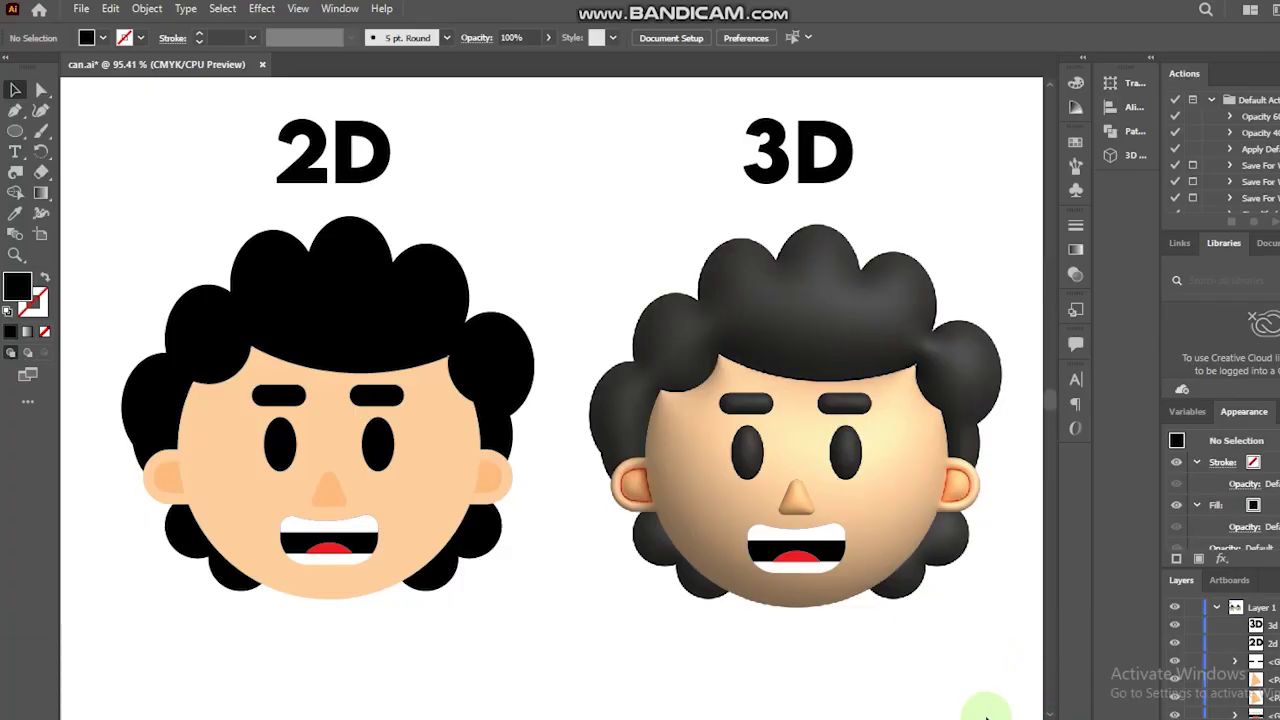
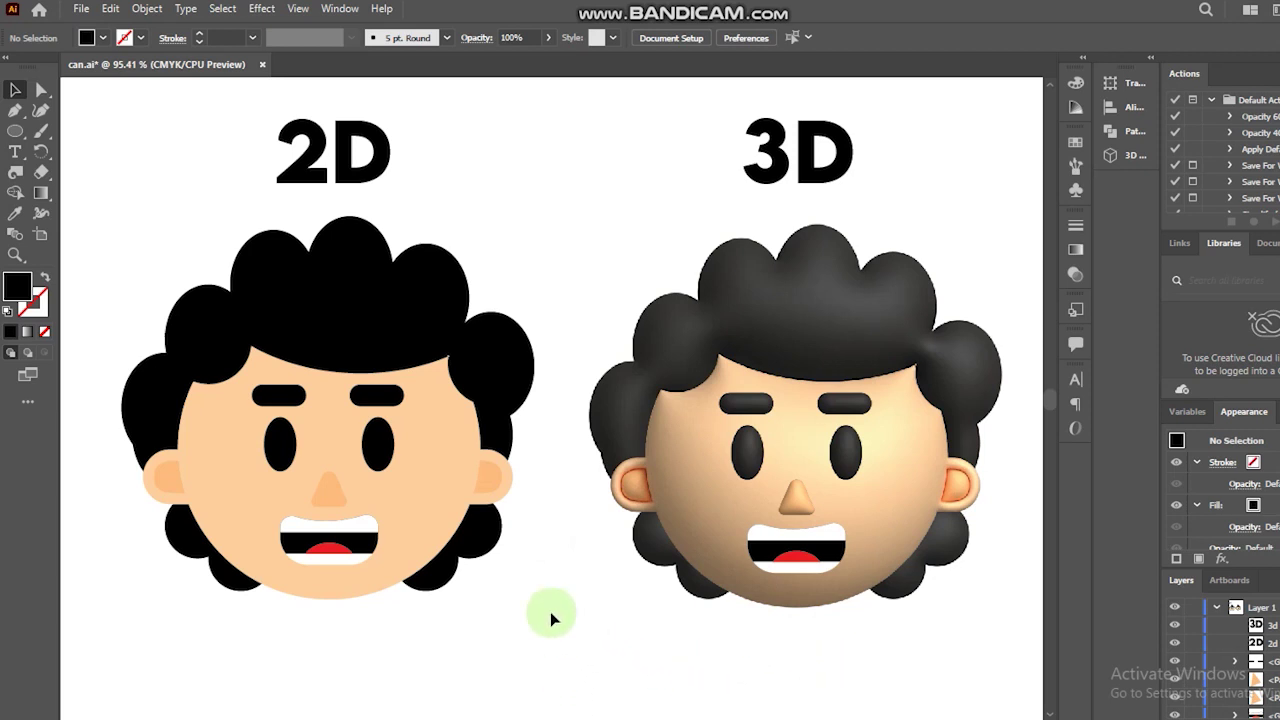
- Draw the skin-toned face circle, add a black oval eye and duplicate it for the second eye
{"action": "left_click", "coordinate": [1074, 626]}
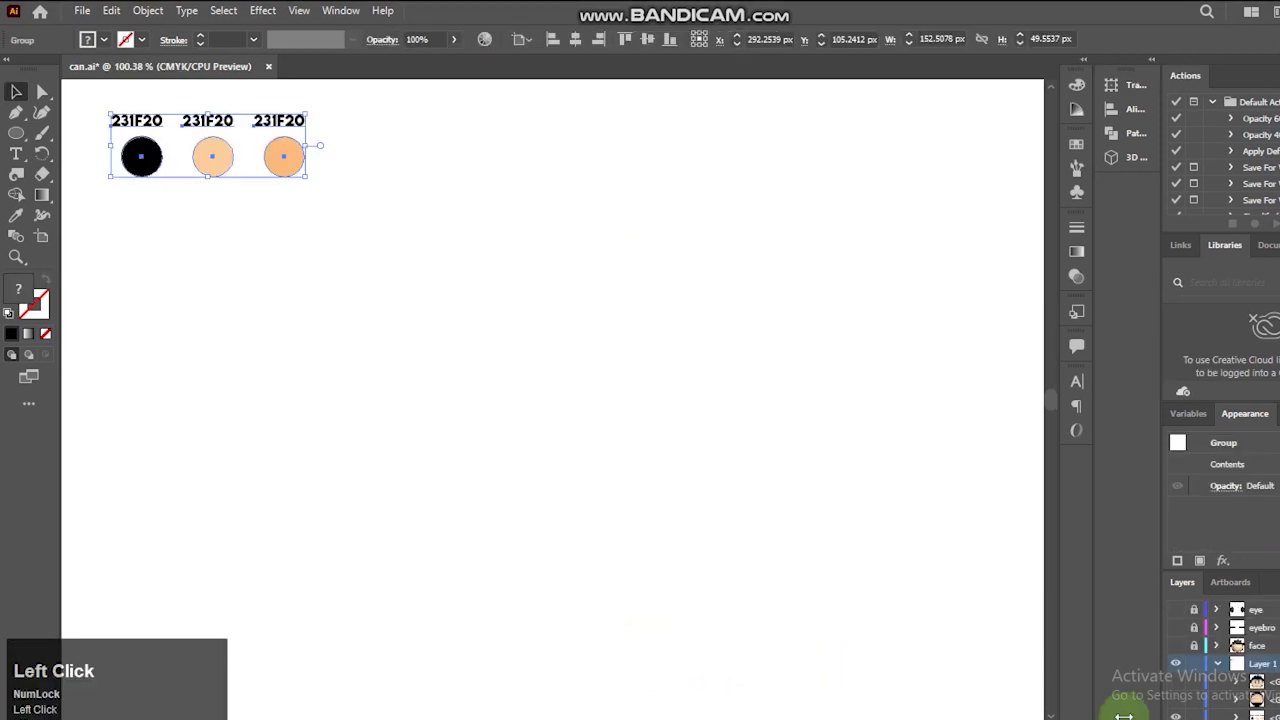
{"action": "left_click", "coordinate": [612, 486]}
{"action": "left_click", "coordinate": [13, 141]}
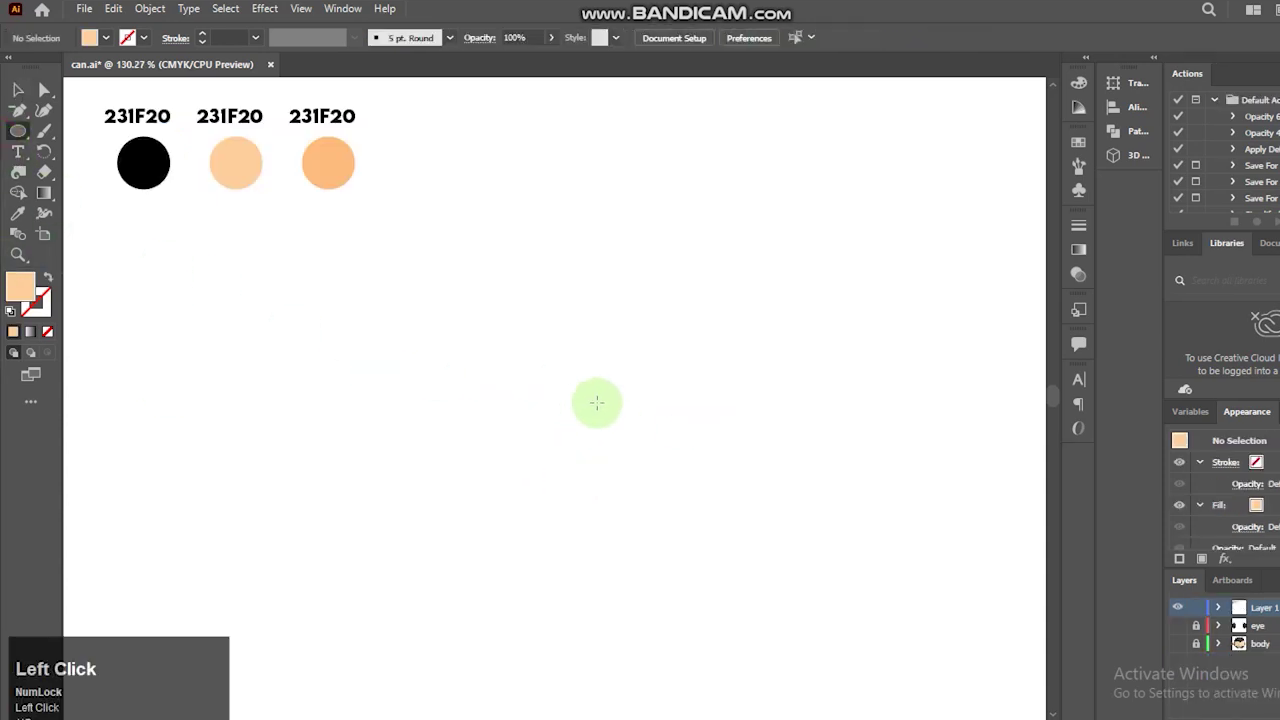
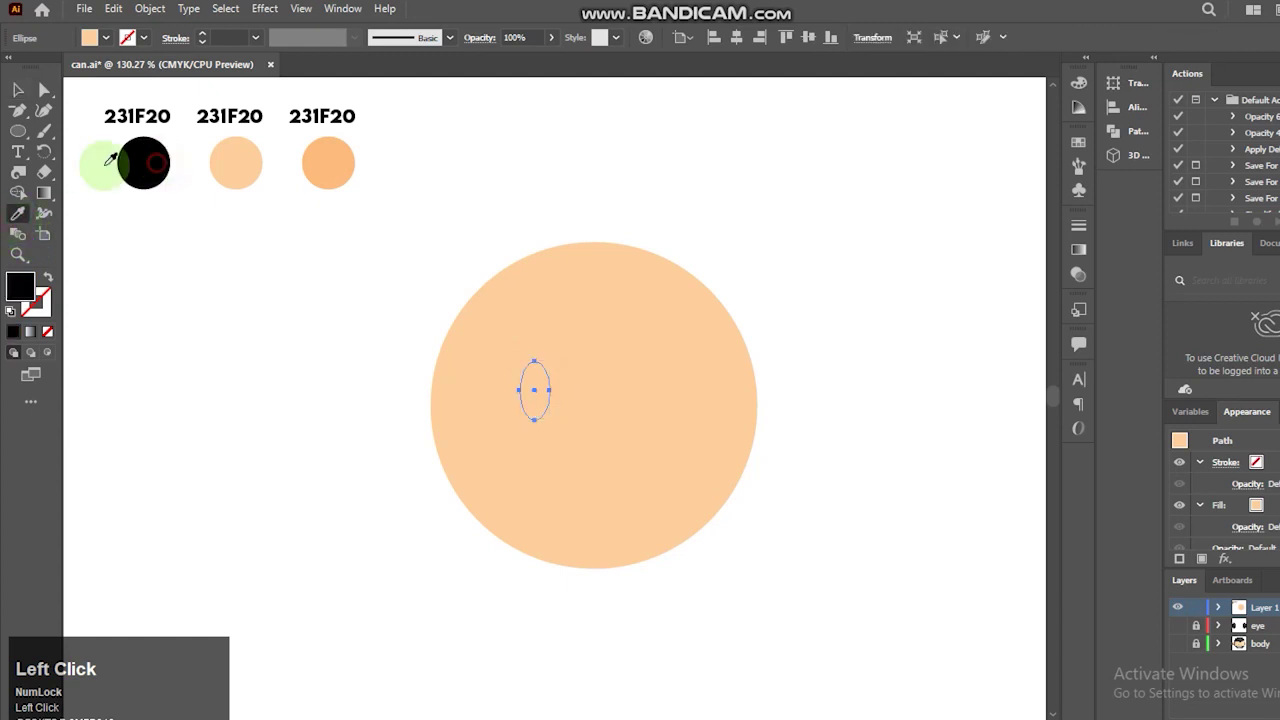
{"action": "key", "text": "ctrl+c"}
{"action": "key", "text": "ctrl+f"}
{"action": "left_click", "coordinate": [544, 401]}
{"action": "key", "text": "ctrl+g"}
{"action": "left_click", "coordinate": [595, 485]}
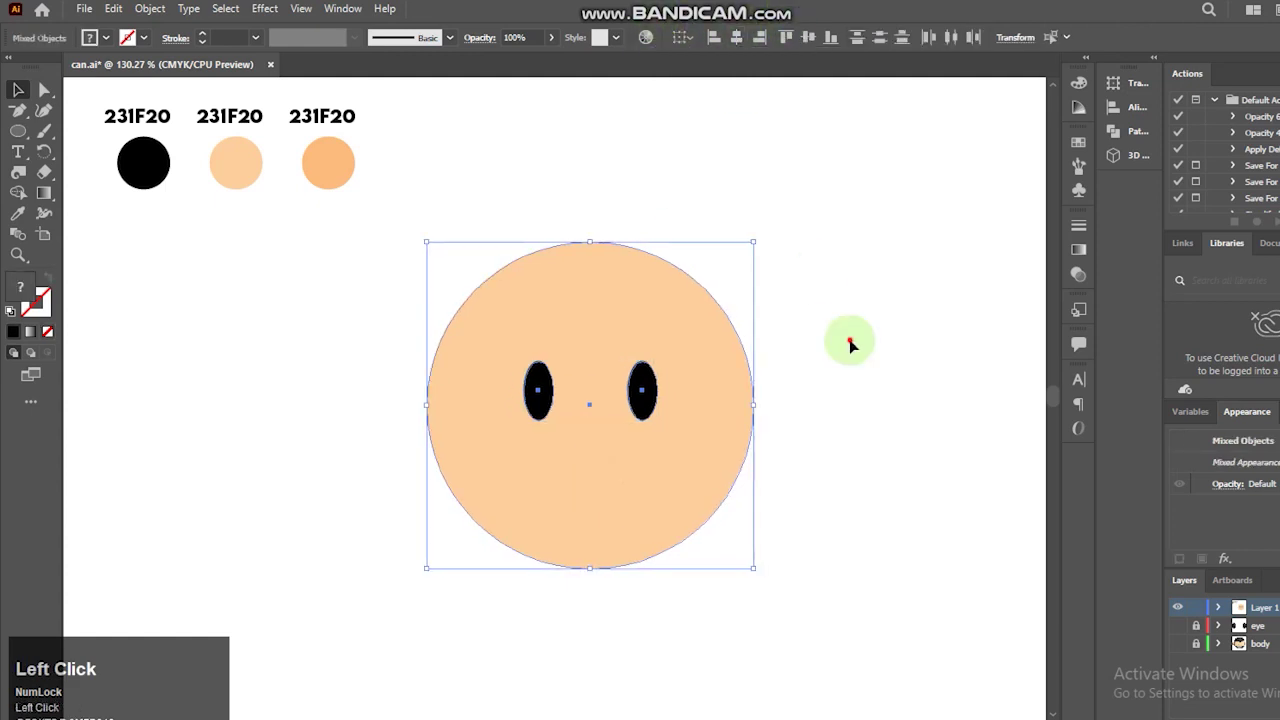
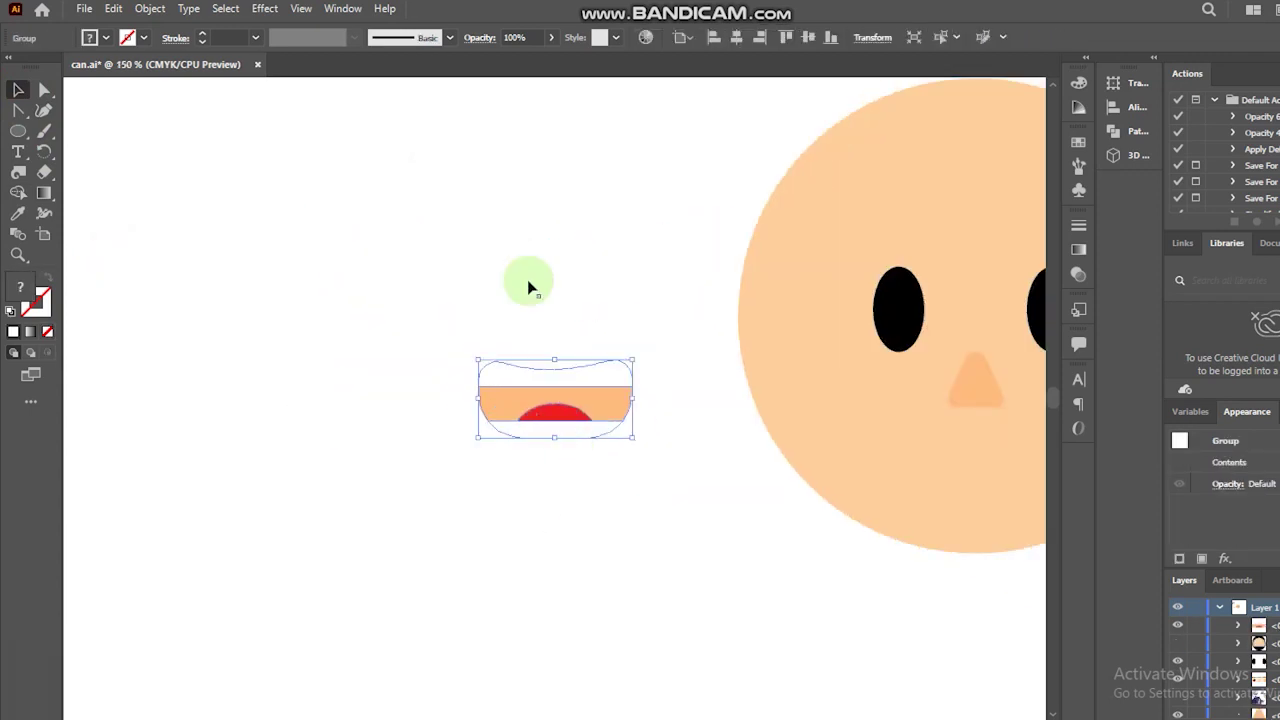
- Enter the mouth group to edit its skin-toned band on its own
{"action": "left_click", "coordinate": [621, 403]}
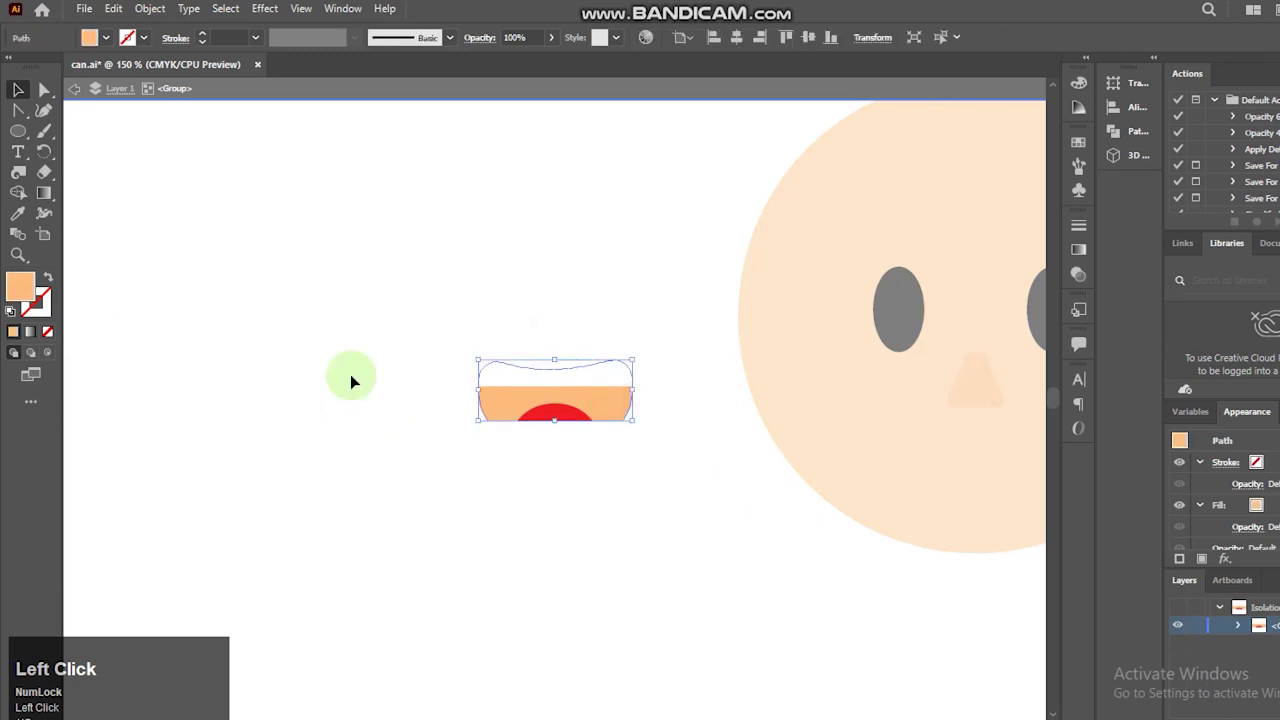
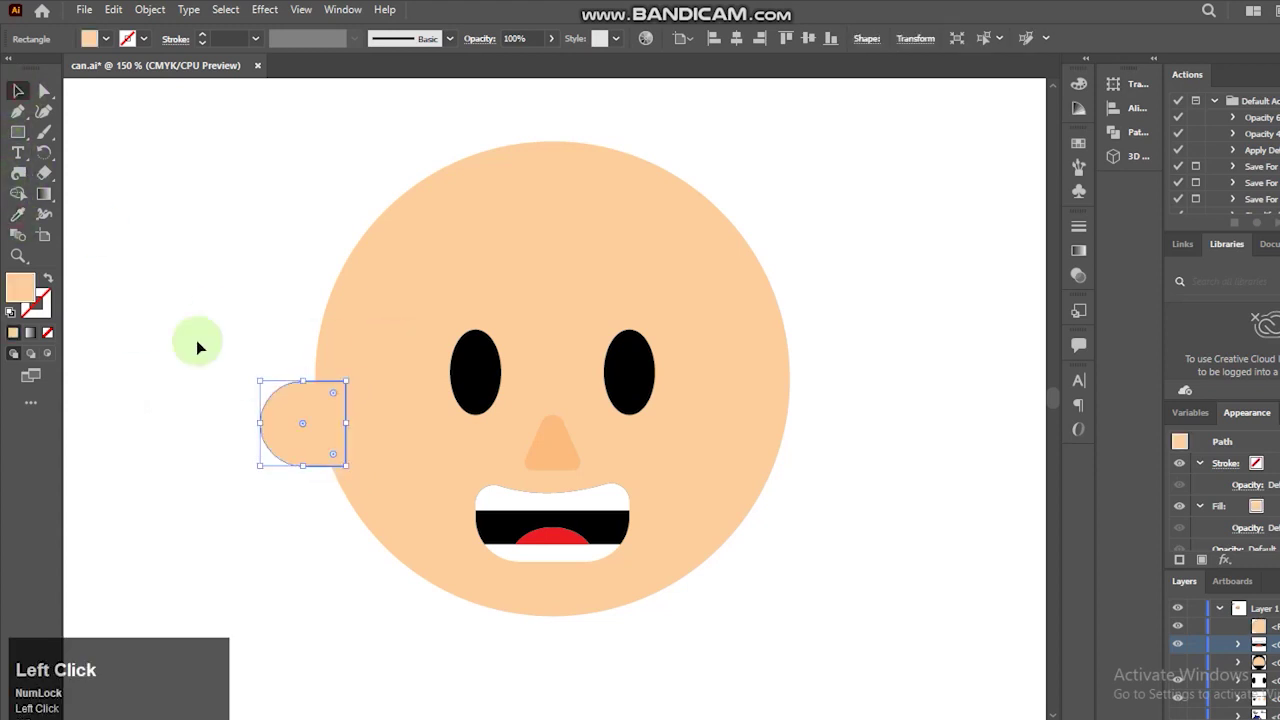
- Paste an inner copy of the ear in place and fill it with the darker nose tone
{"action": "key", "text": "ctrl+c"}
{"action": "key", "text": "ctrl+f"}
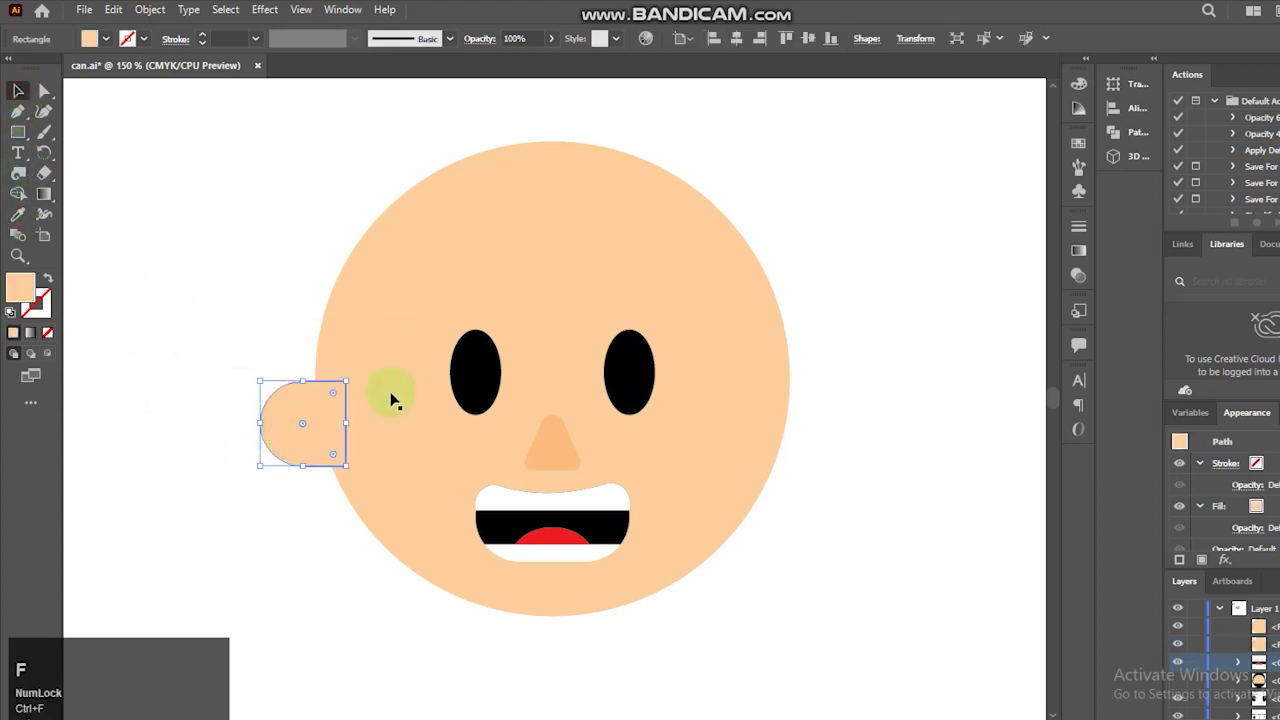
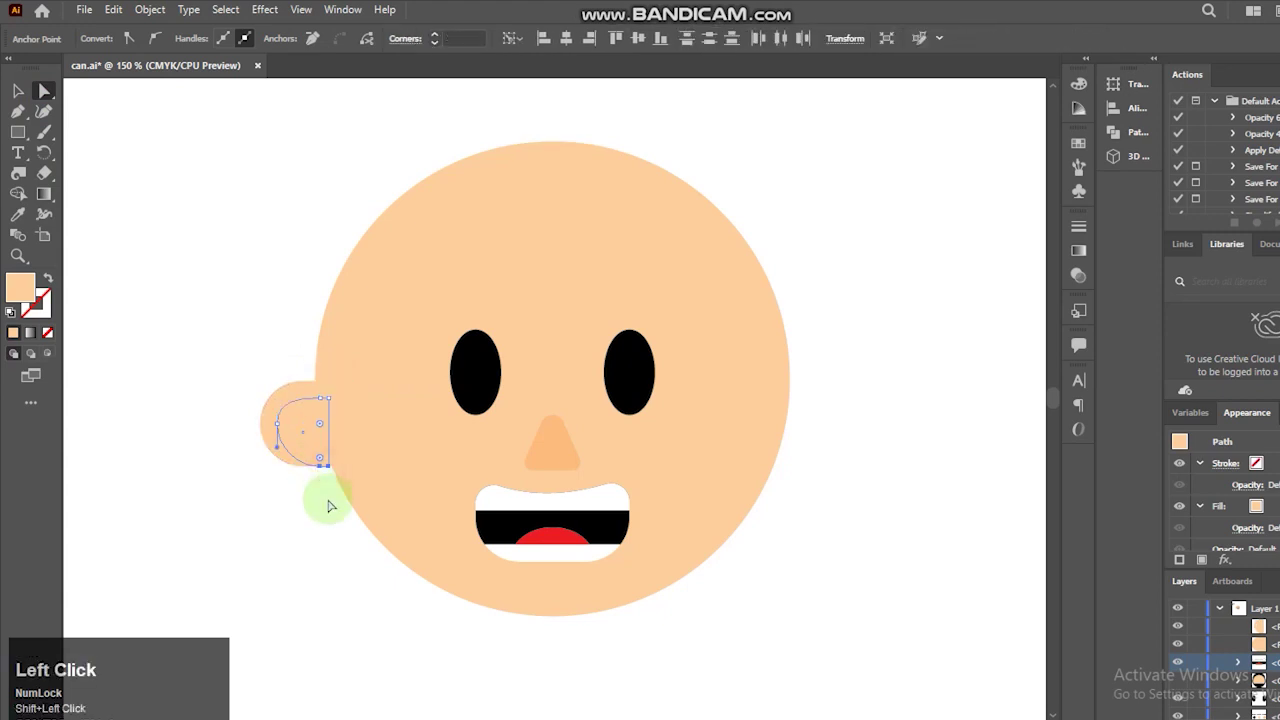
{"action": "key", "text": "Up"}
{"action": "left_click", "coordinate": [23, 96]}
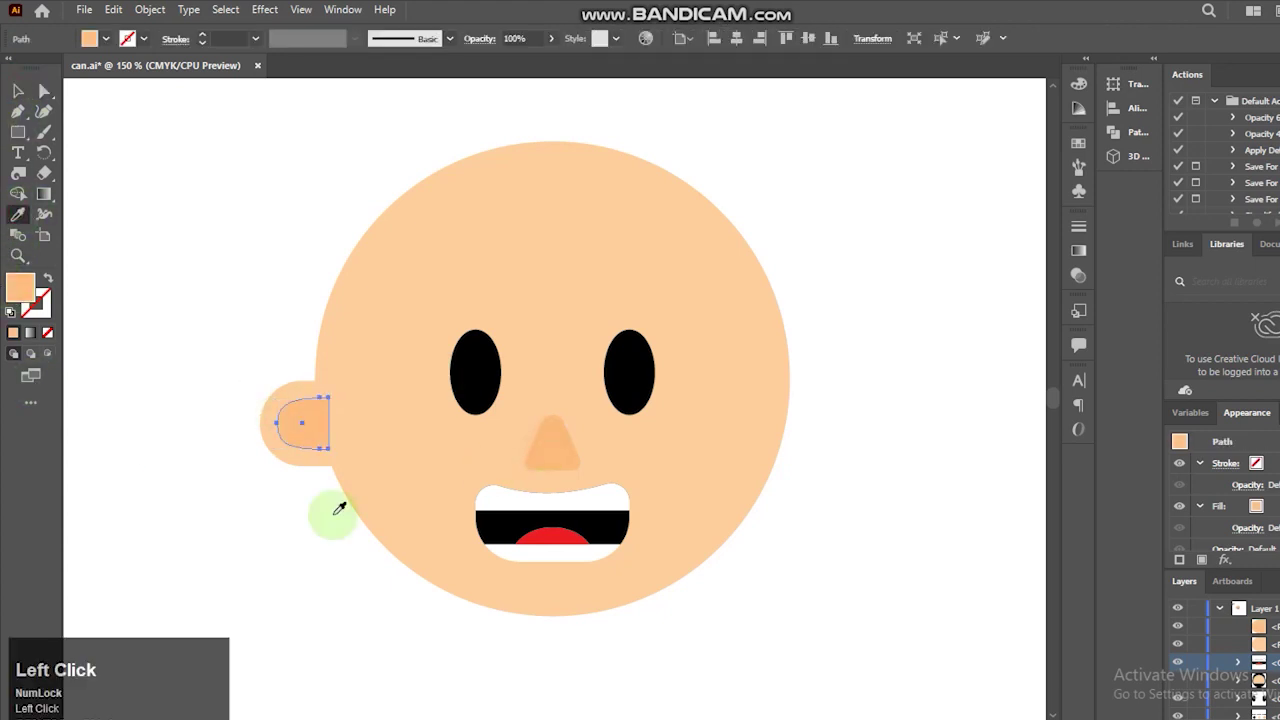
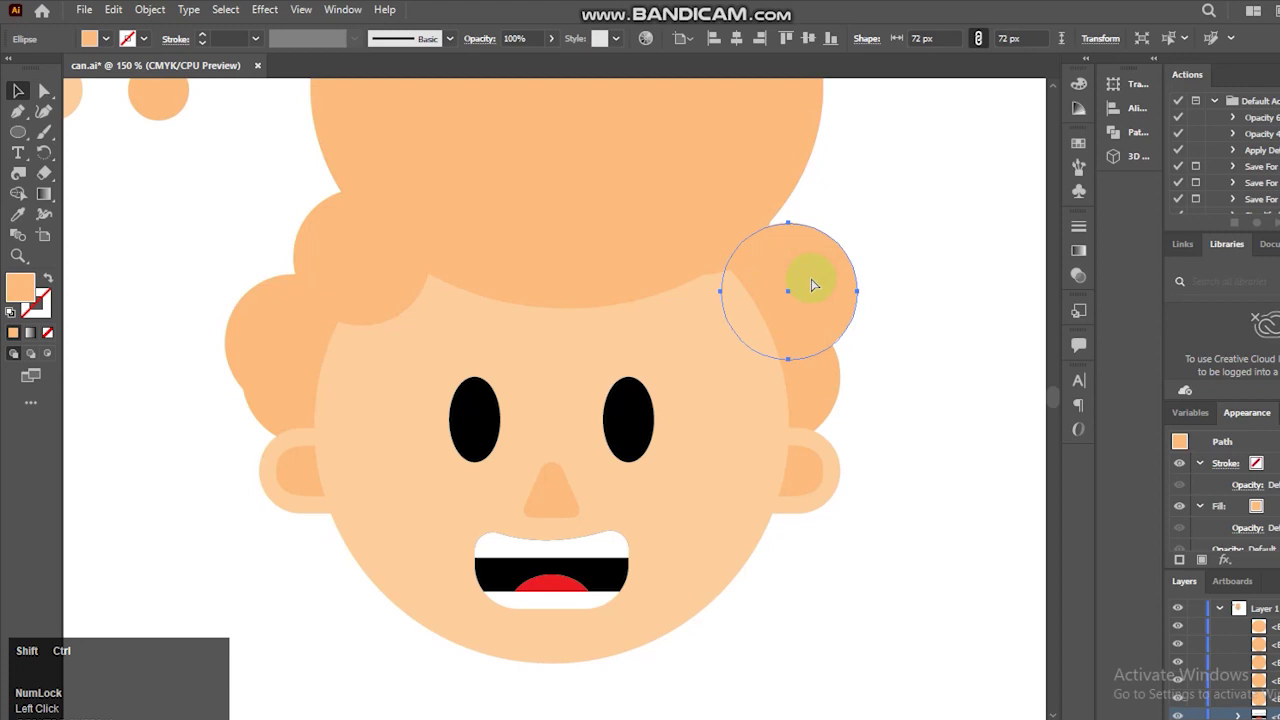
- Bring a hair circle to the front and move it over the right side of the head
{"action": "key", "text": "ctrl+shift+]"}
{"action": "left_click_drag", "start_coordinate": [820, 292], "coordinate": [717, 226]}
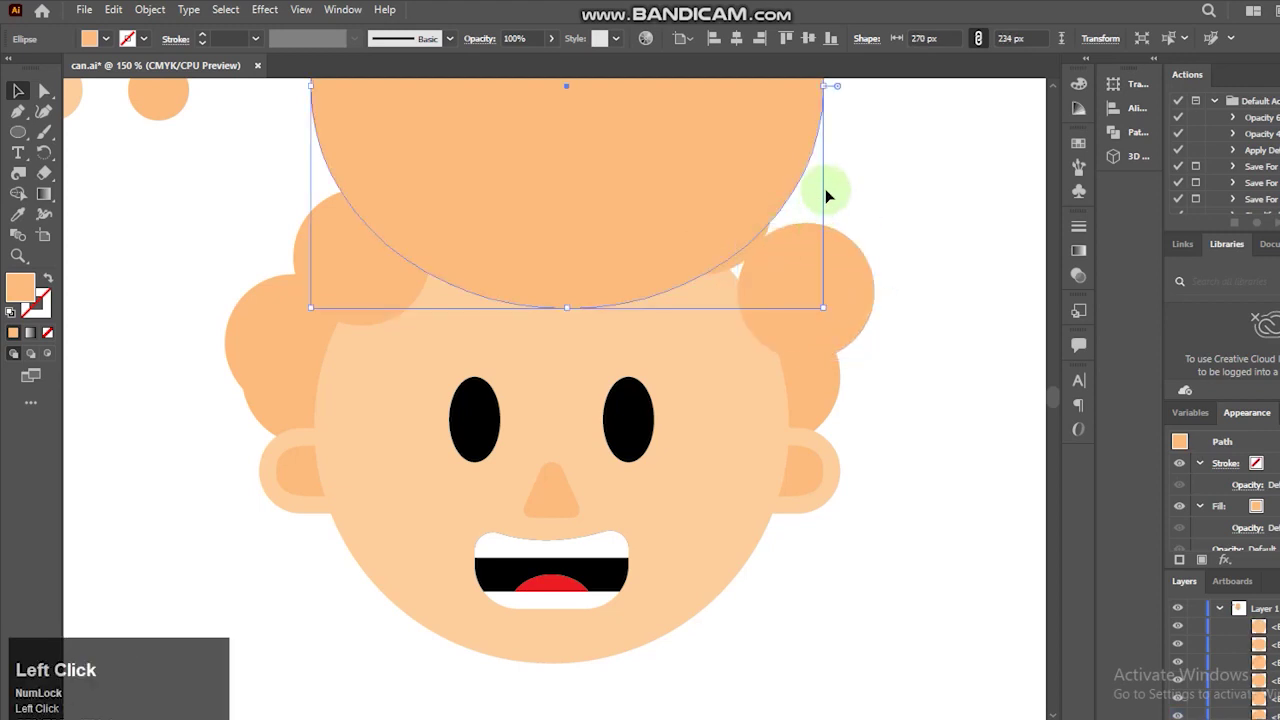
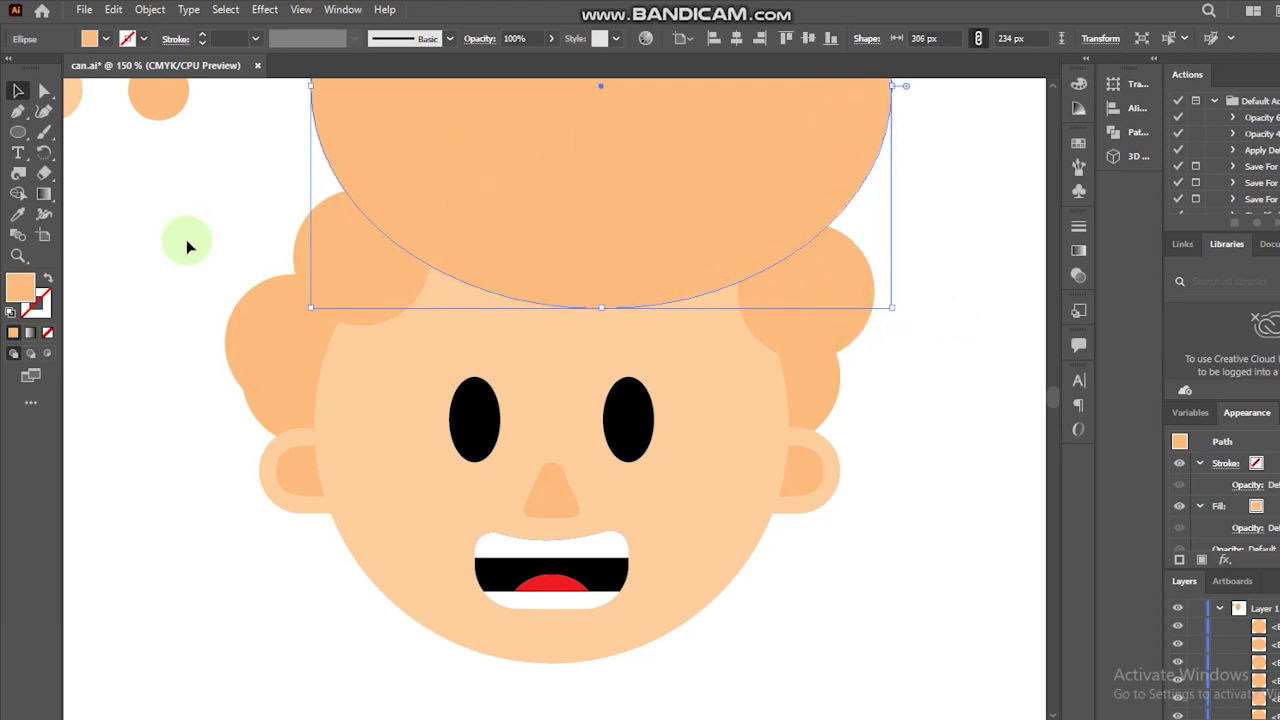
- Merge the overlapping hair circles into one curly shape with the Shape Builder
{"action": "left_click_drag", "start_coordinate": [237, 197], "coordinate": [20, 201]}
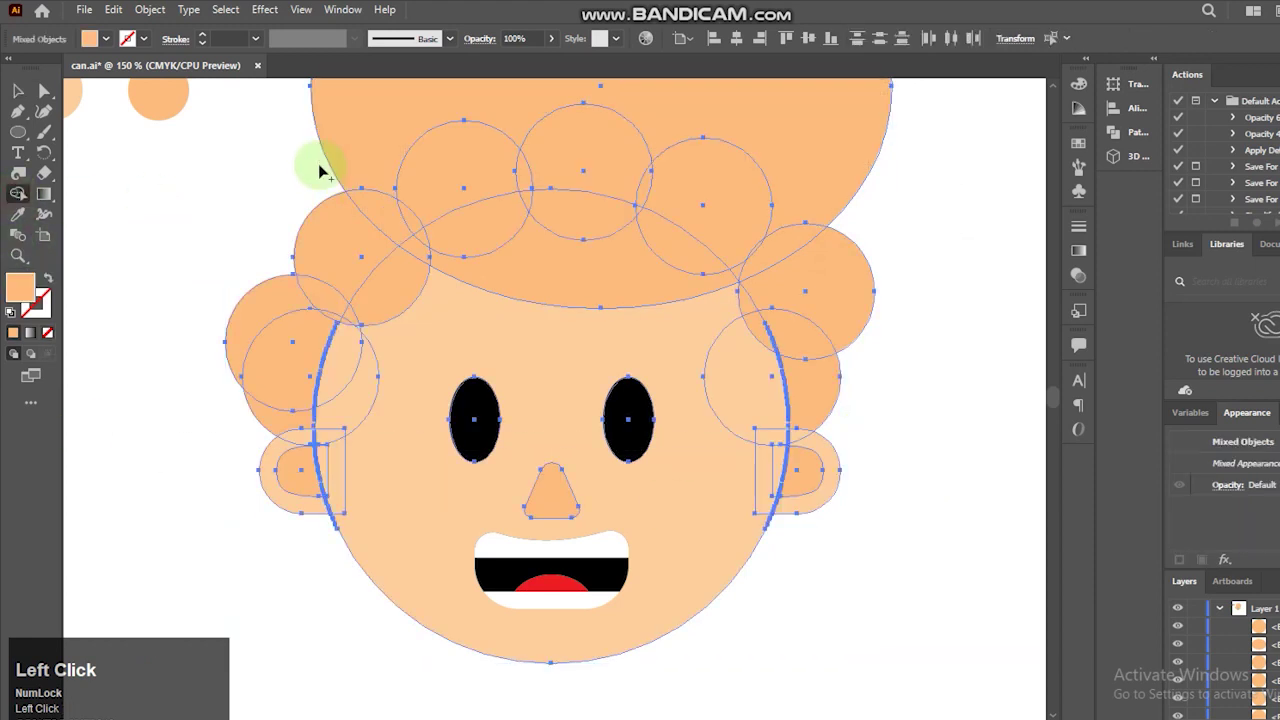
{"action": "left_click_drag", "start_coordinate": [341, 150], "coordinate": [884, 289]}
{"action": "left_click_drag", "start_coordinate": [812, 387], "coordinate": [358, 236]}
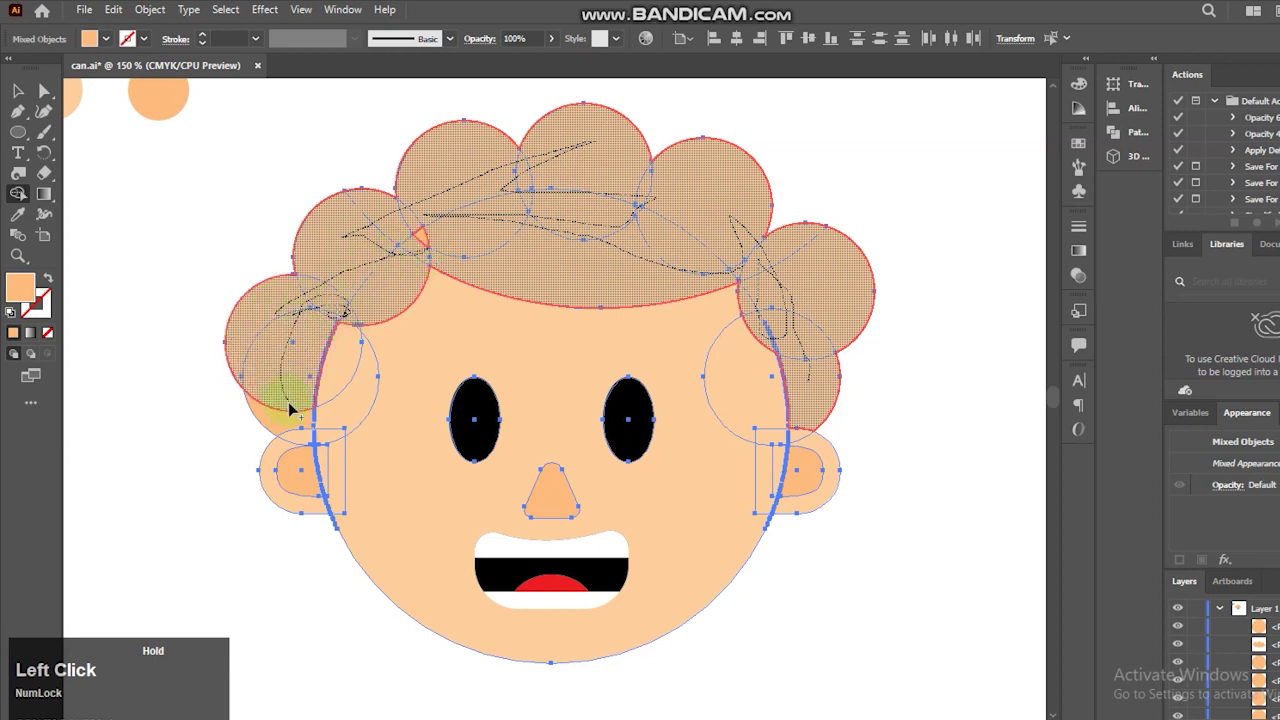
{"action": "left_click_drag", "start_coordinate": [411, 248], "coordinate": [22, 104]}
{"action": "left_click", "coordinate": [22, 104]}
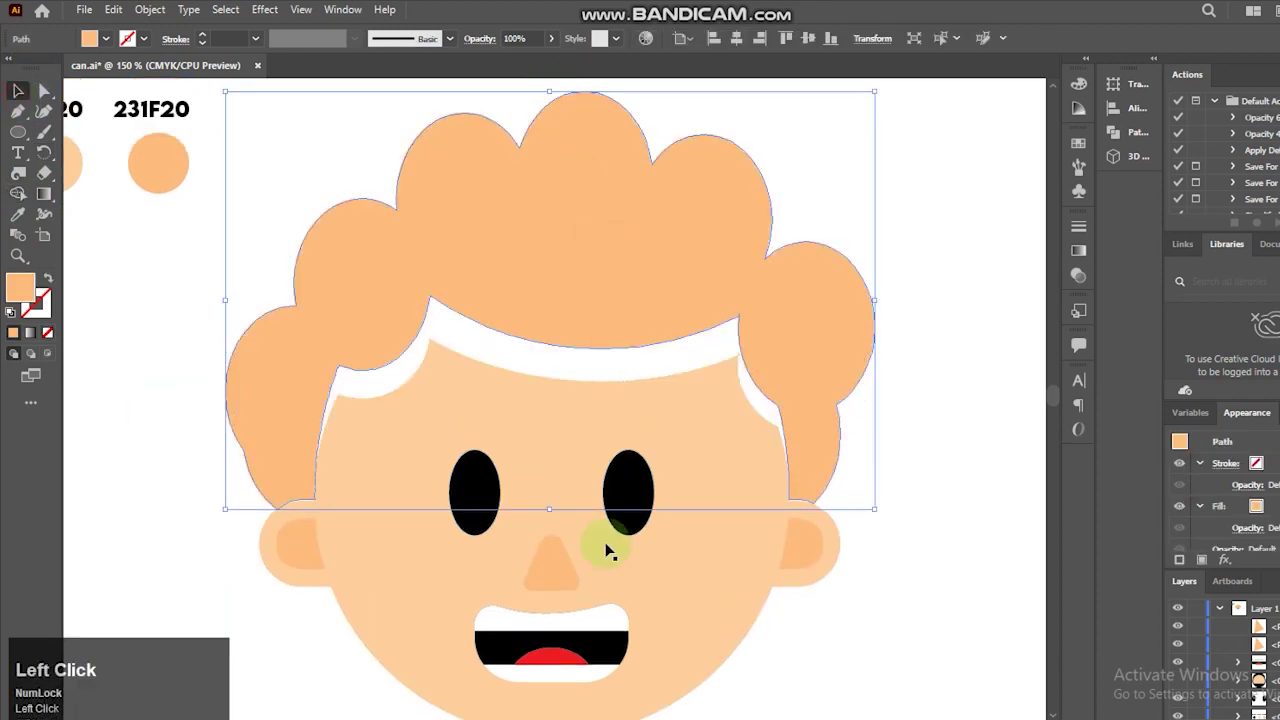
- Nudge the merged hair lower onto the head and send it behind the face
{"action": "key", "text": "Down"}
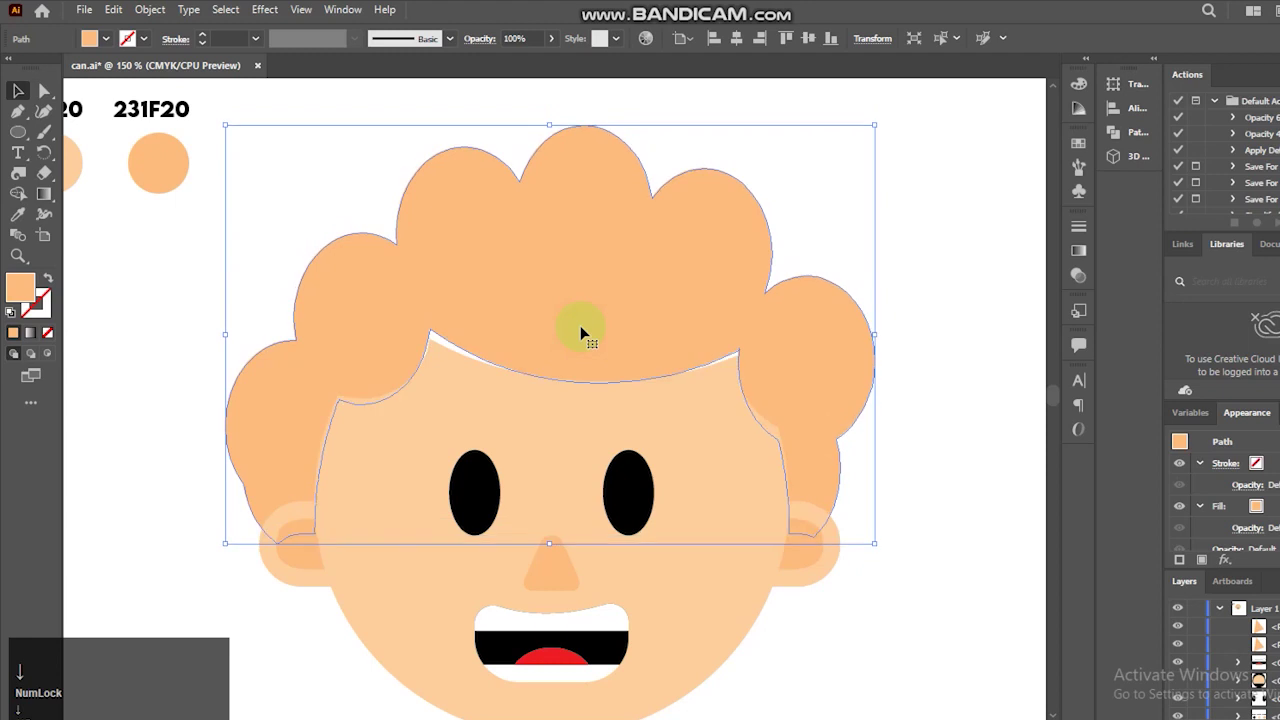
{"action": "key", "text": "Down"}
{"action": "key", "text": "ctrl+shift+["}
{"action": "left_click", "coordinate": [954, 369]}
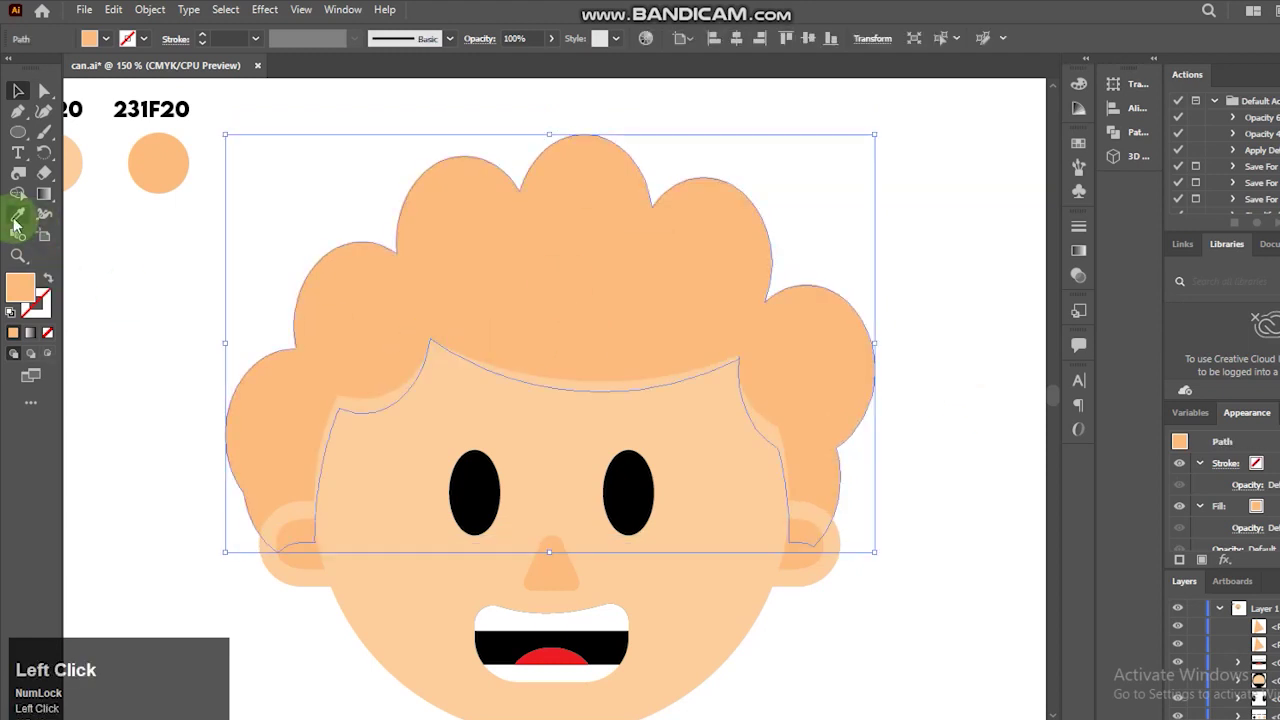
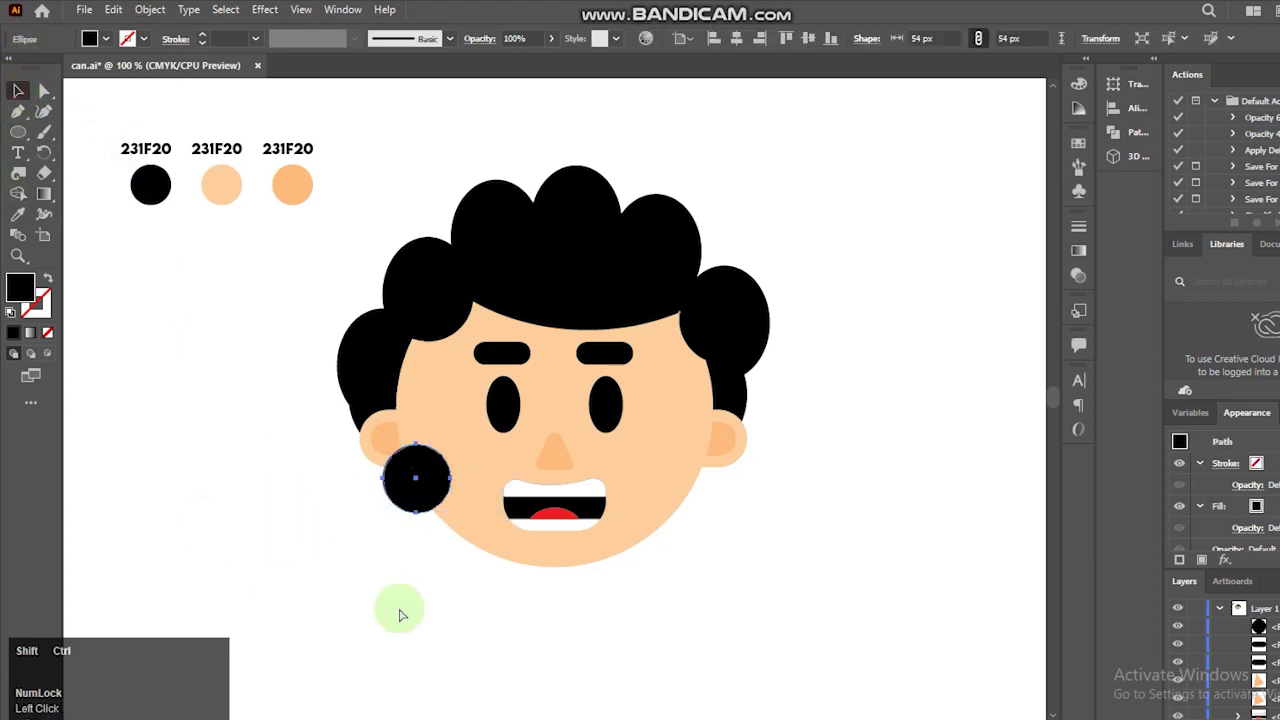
- Send the black curl circle behind the face near the left cheek
{"action": "key", "text": "ctrl+shift+["}
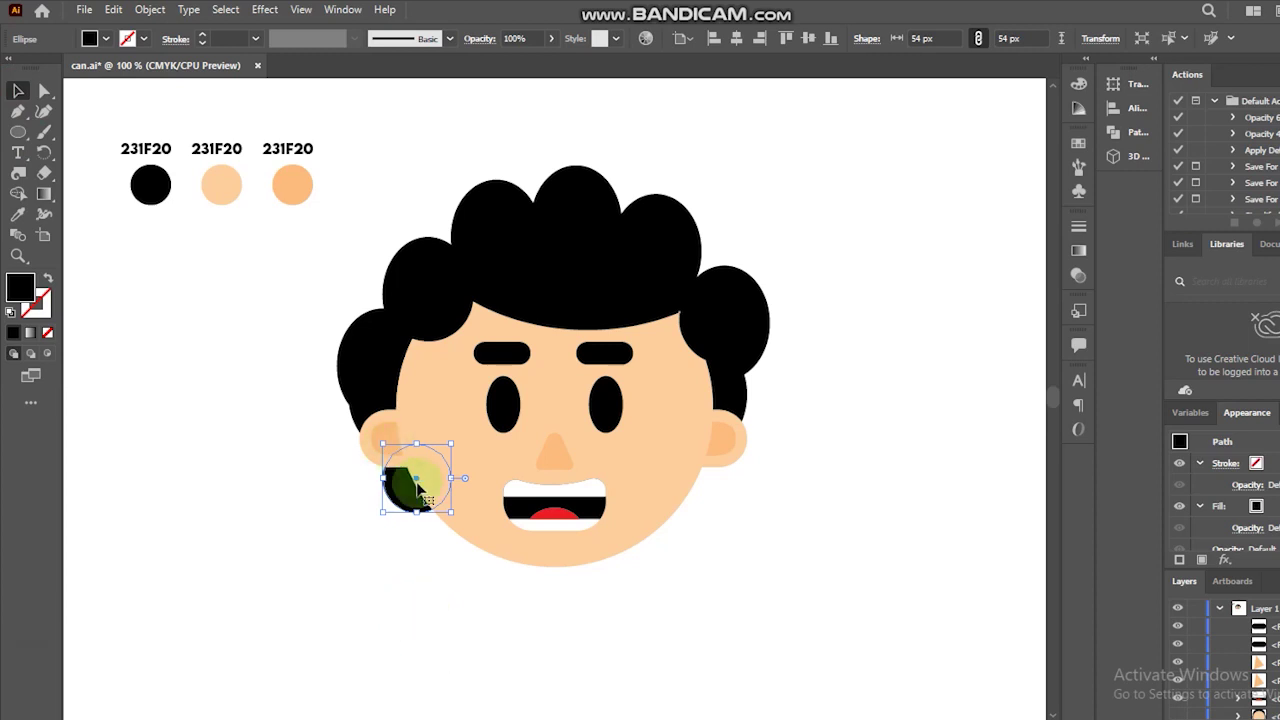
{"action": "double_click", "coordinate": [410, 504]}
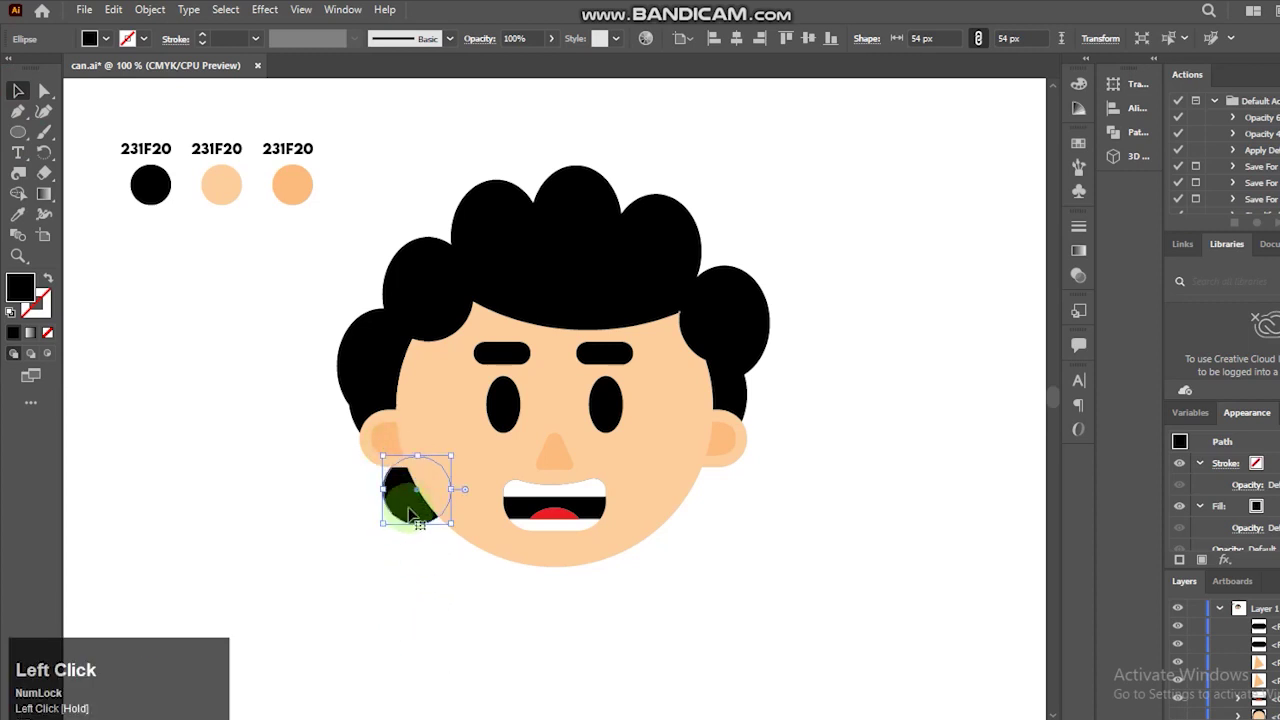
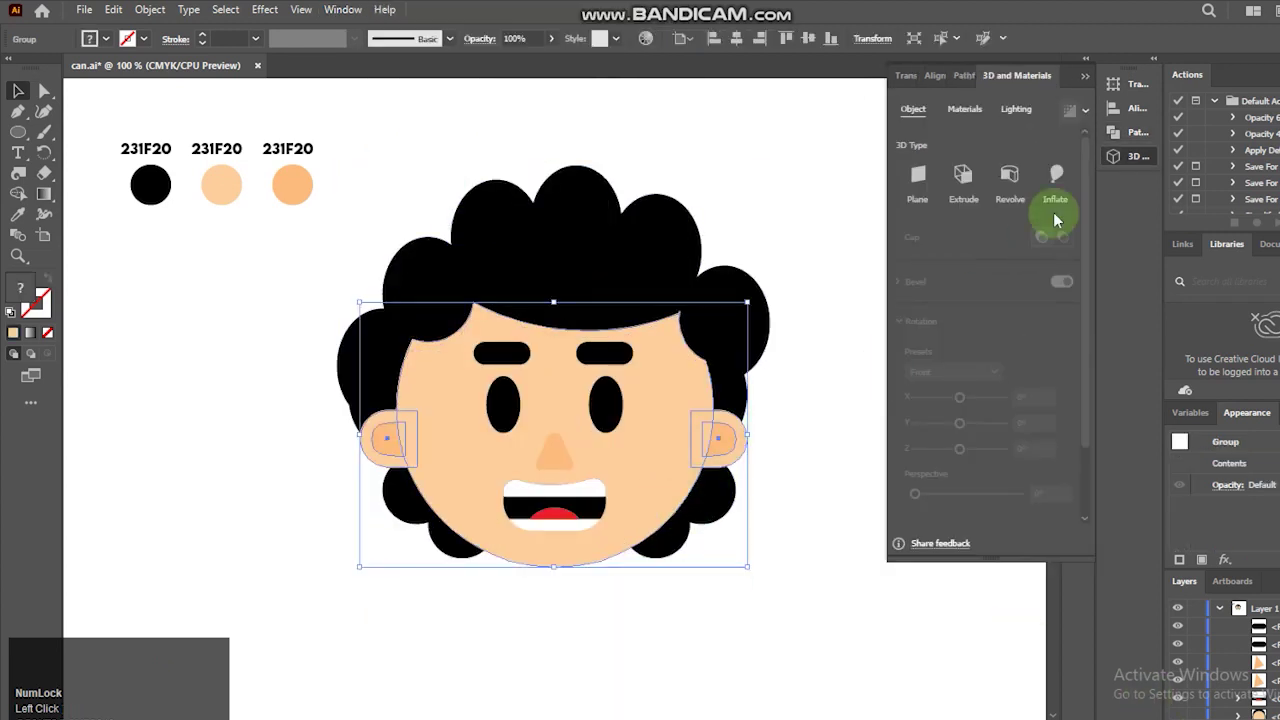
- Apply the Inflate 3D effect to the grouped face with ears
{"action": "left_click", "coordinate": [1062, 177]}
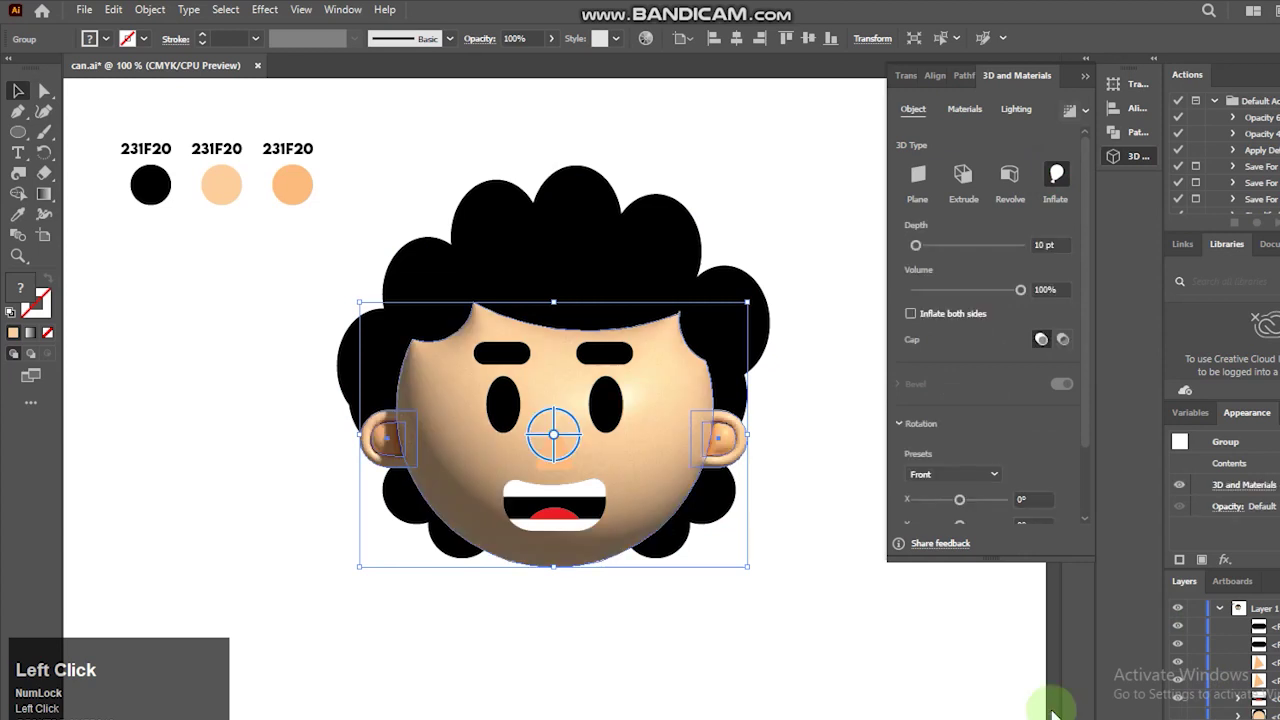
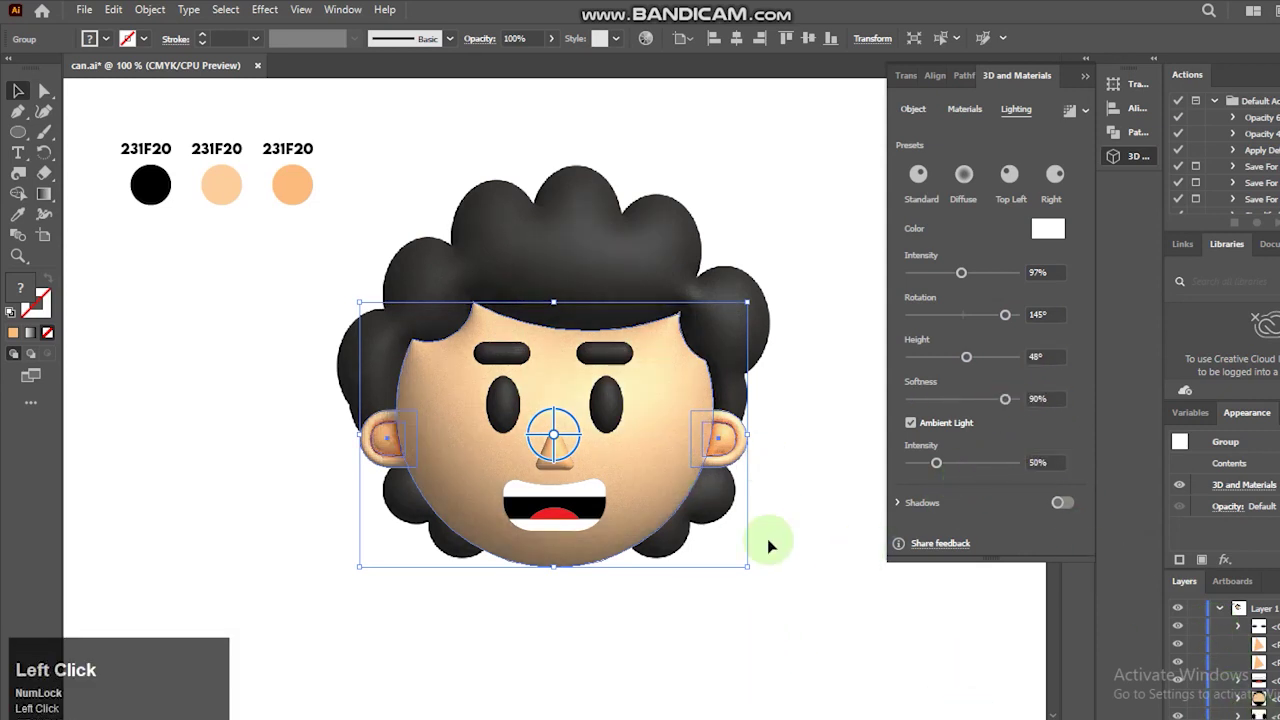
- Turn on Ray Tracing in Render Settings, deselect the artwork and close the 3D panel
{"action": "double_click", "coordinate": [1091, 116]}
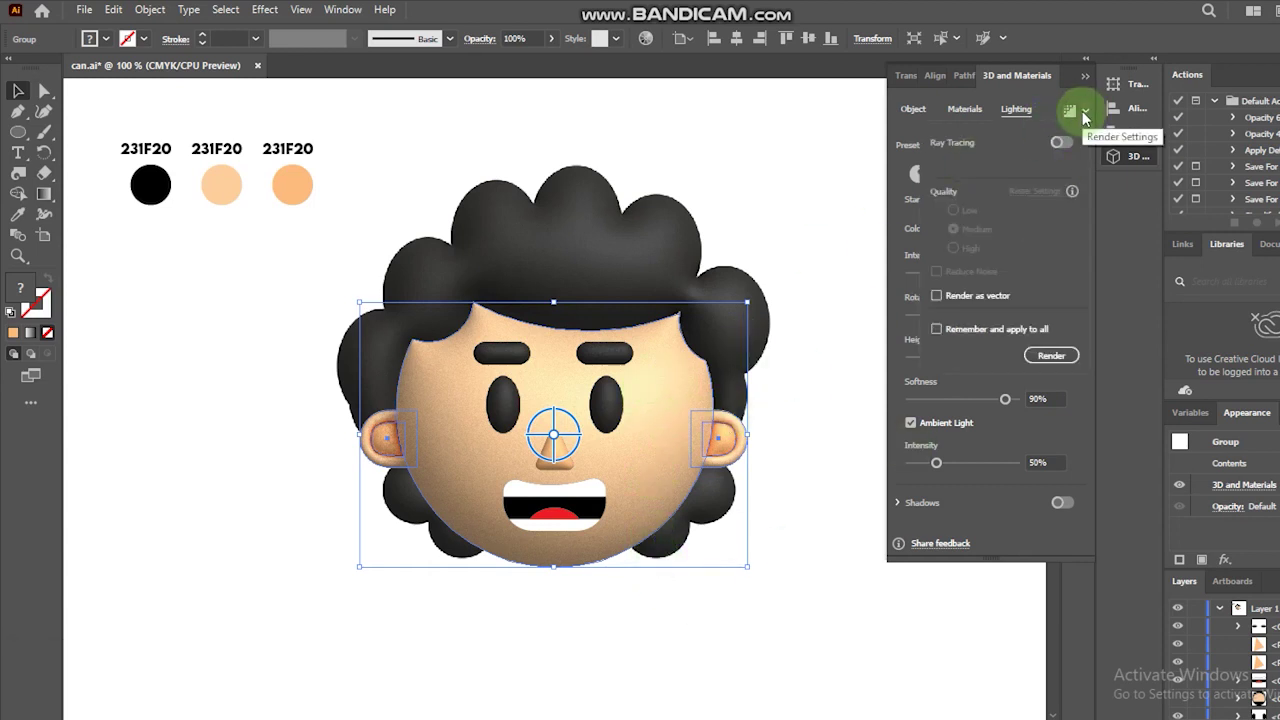
{"action": "left_click", "coordinate": [1089, 117]}
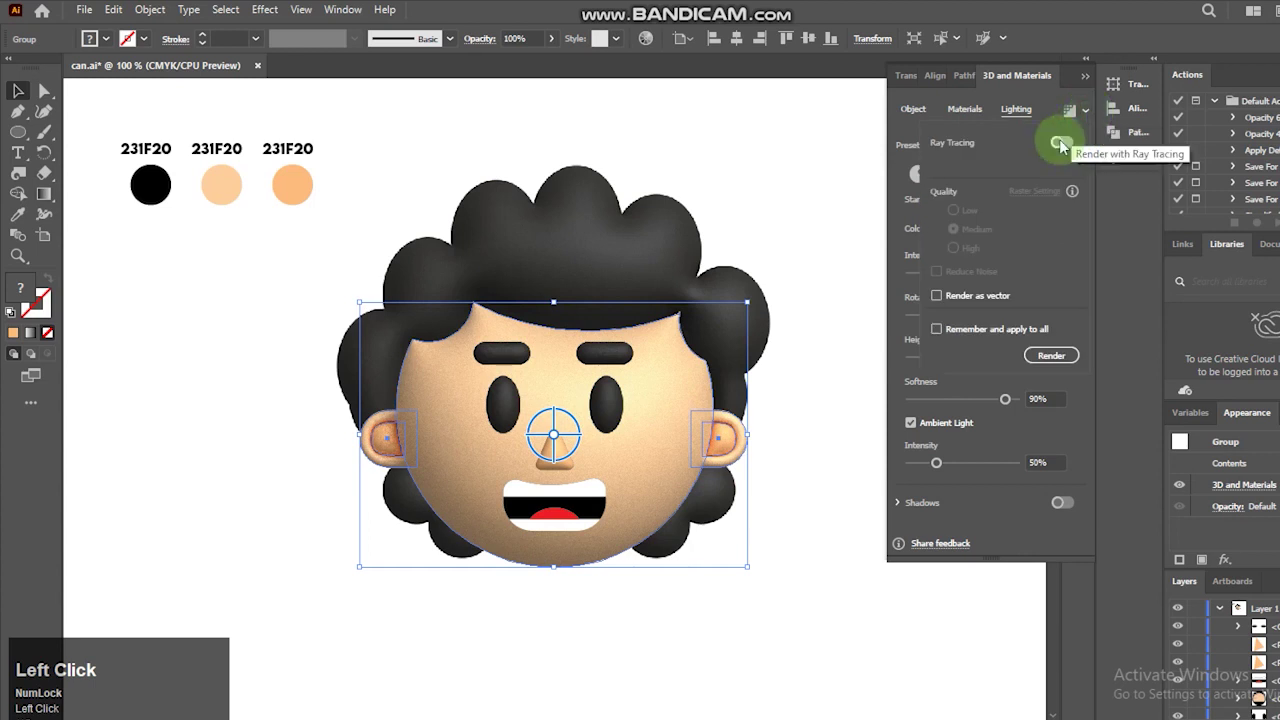
{"action": "left_click", "coordinate": [978, 252]}
{"action": "left_click", "coordinate": [1061, 365]}
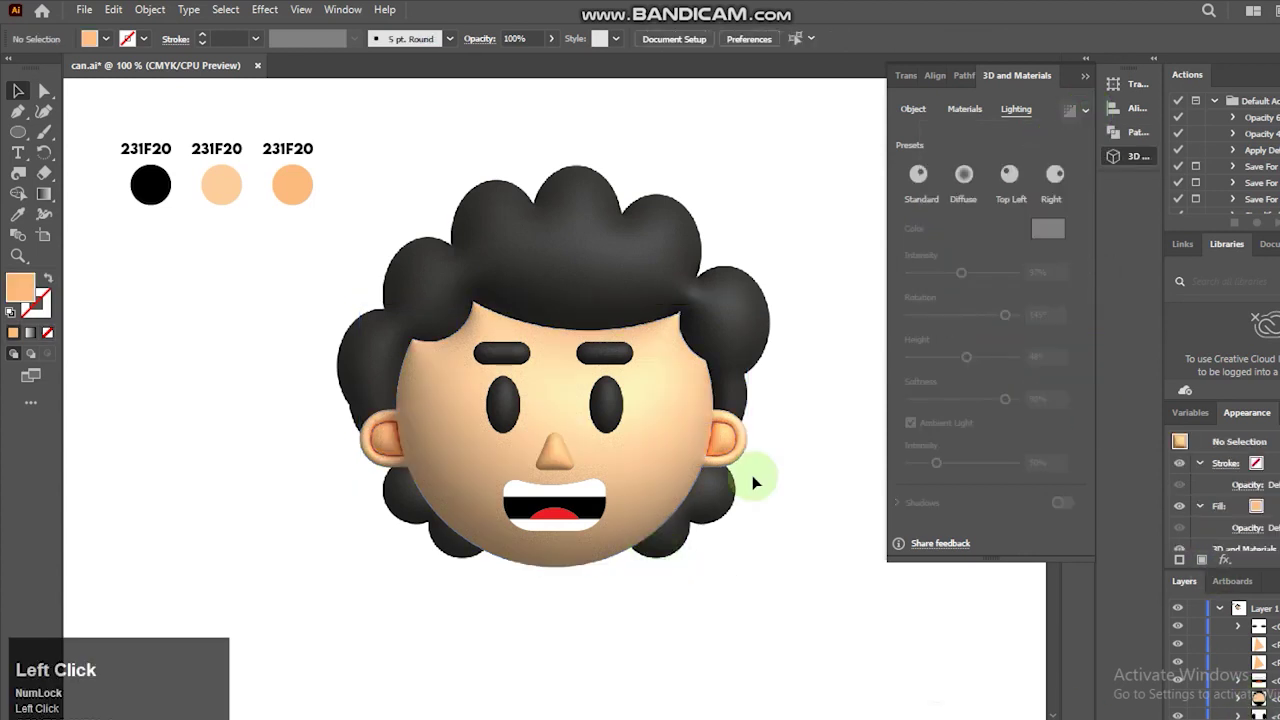
{"action": "left_click", "coordinate": [1094, 86]}
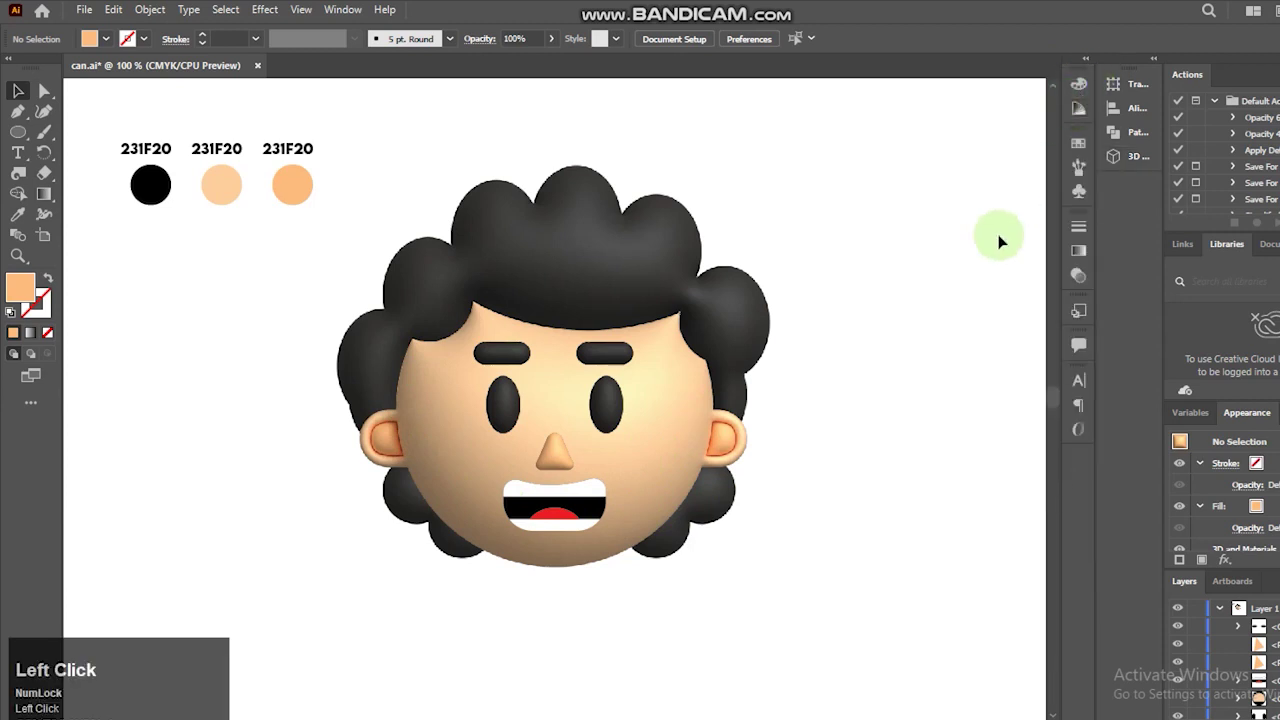